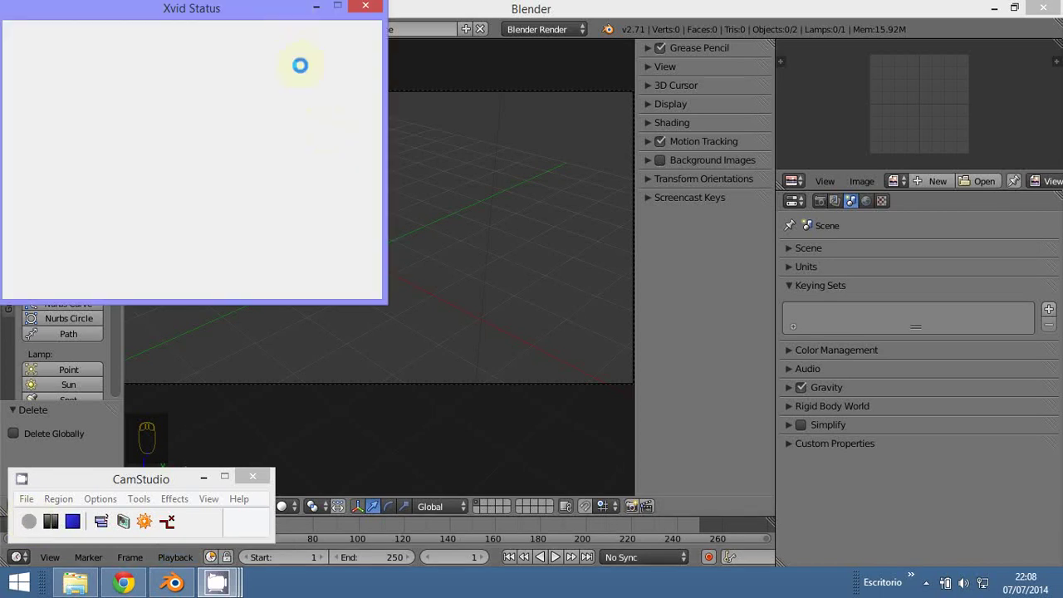
# Add a new plane mesh to the empty scene
pyautogui.moveTo(359, 355); pyautogui.dragTo(86, 96)
pyautogui.moveTo(84, 95); pyautogui.dragTo(377, 349)
pyautogui.press('alt+g')
pyautogui.click(410, 293)
# Scale the plane up and enter Edit Mode on its mesh
pyautogui.press('s')
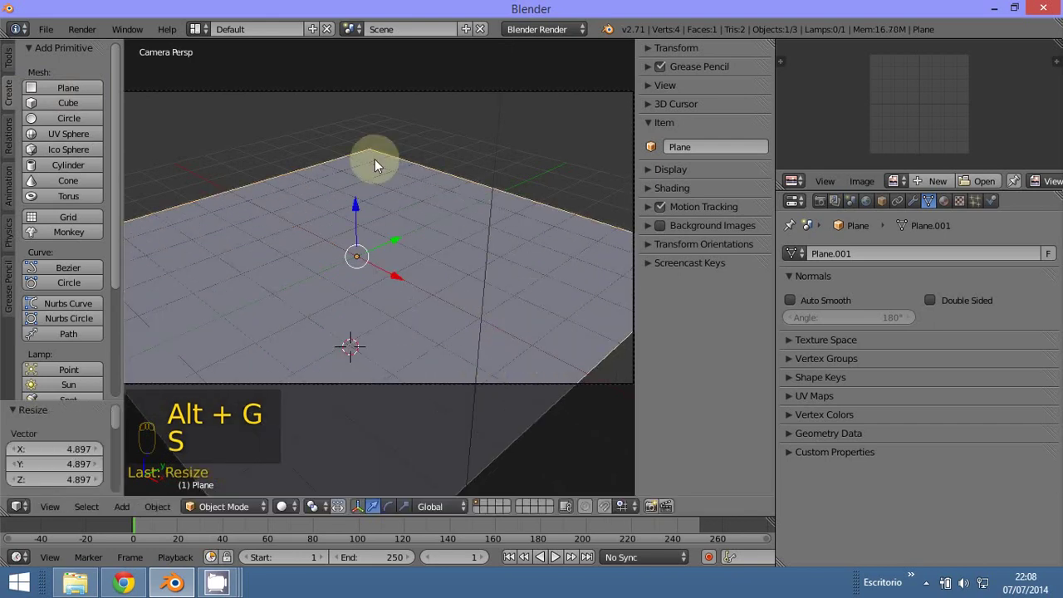
pyautogui.click(237, 517)
pyautogui.click(233, 475)
pyautogui.press('s')
pyautogui.click(219, 476)
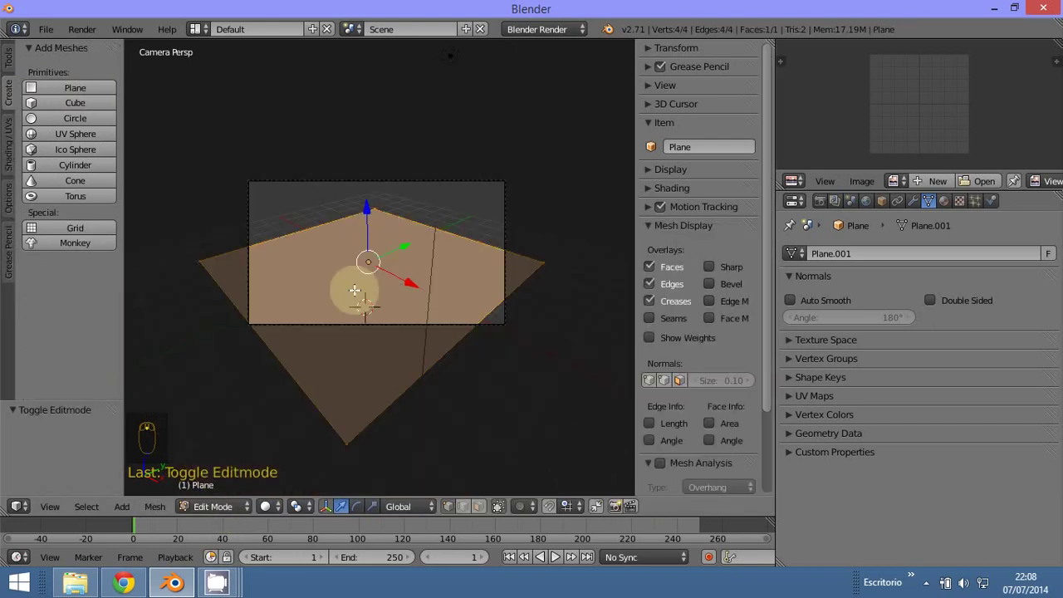
# Subdivide the plane four times into a 1024-face grid and scale it larger
pyautogui.press('w')
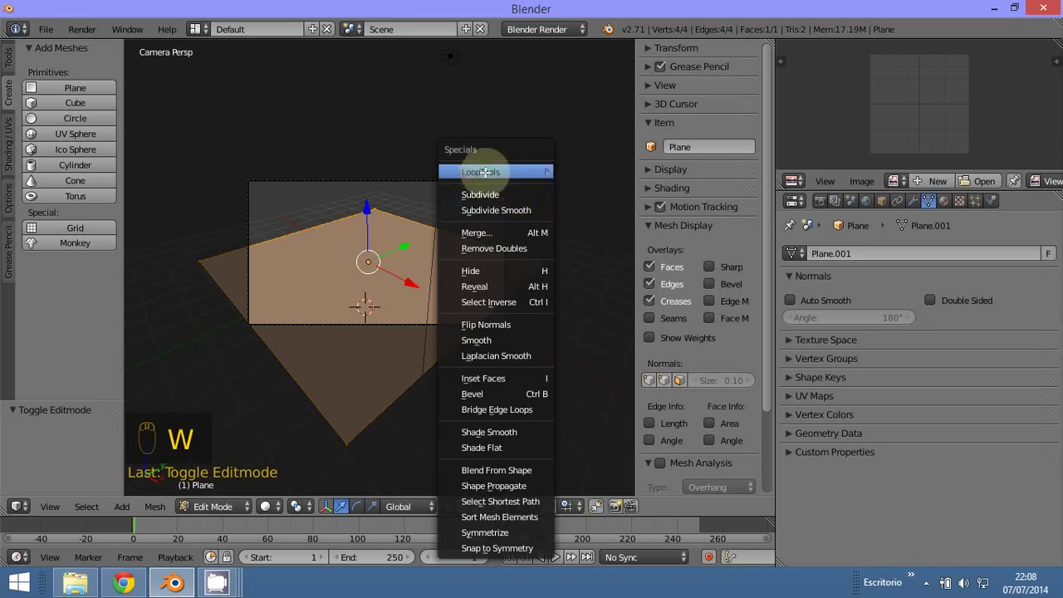
pyautogui.press('w')
pyautogui.press('w')
pyautogui.press('w')
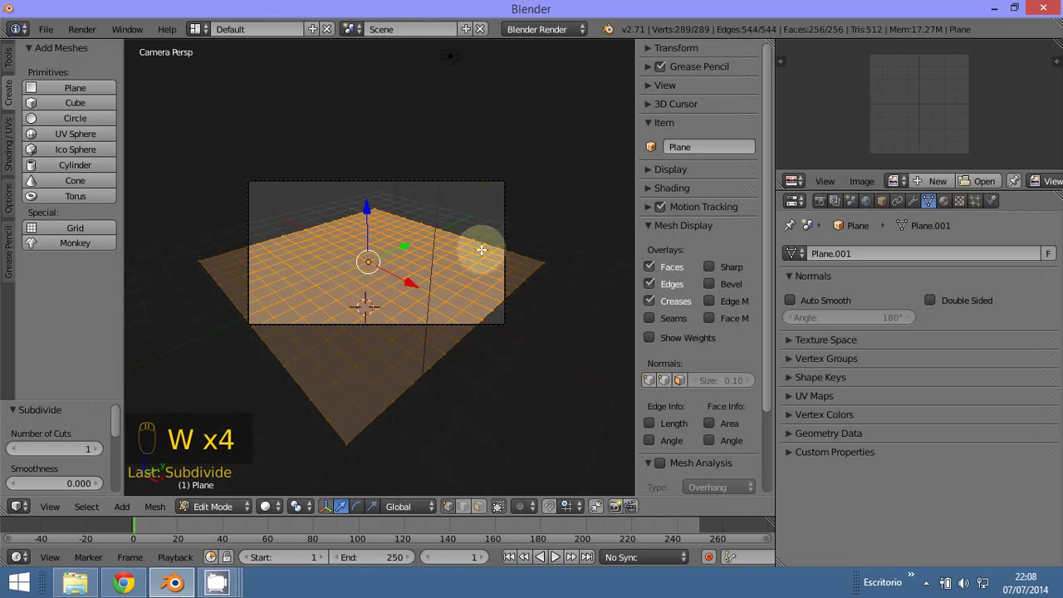
pyautogui.press('w')
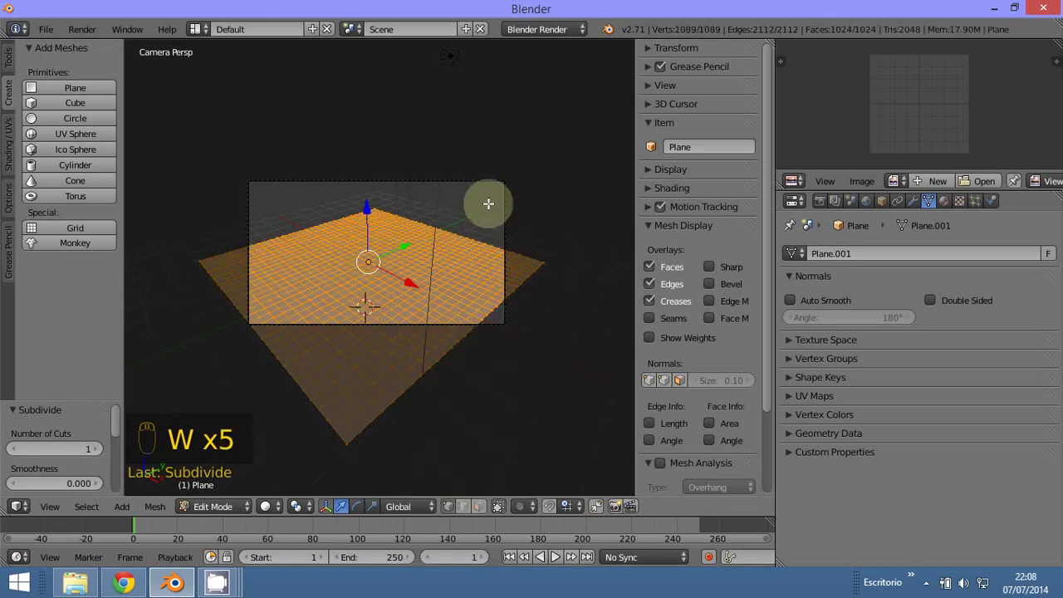
pyautogui.press('s')
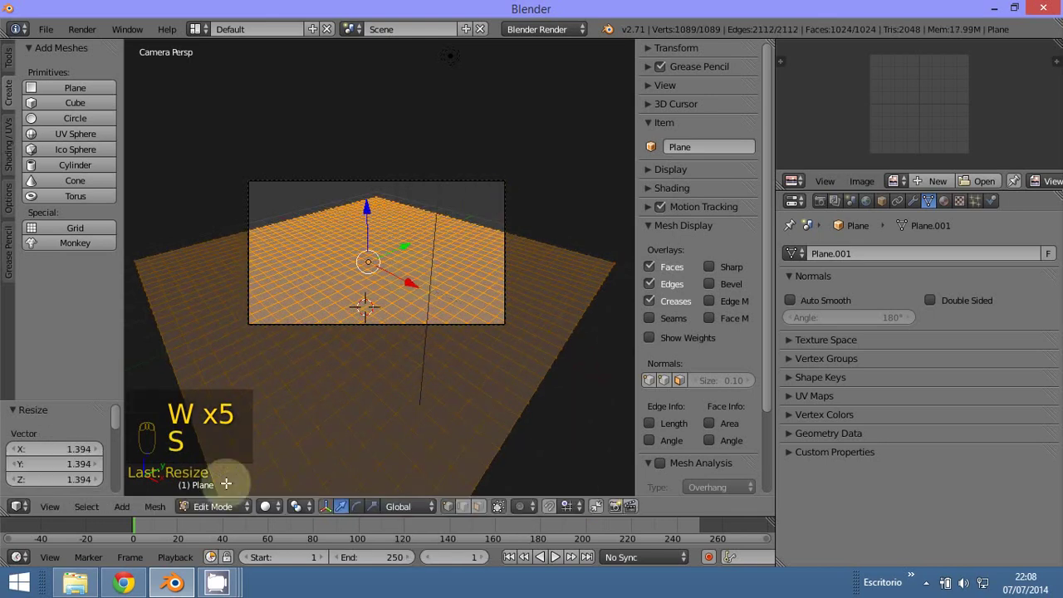
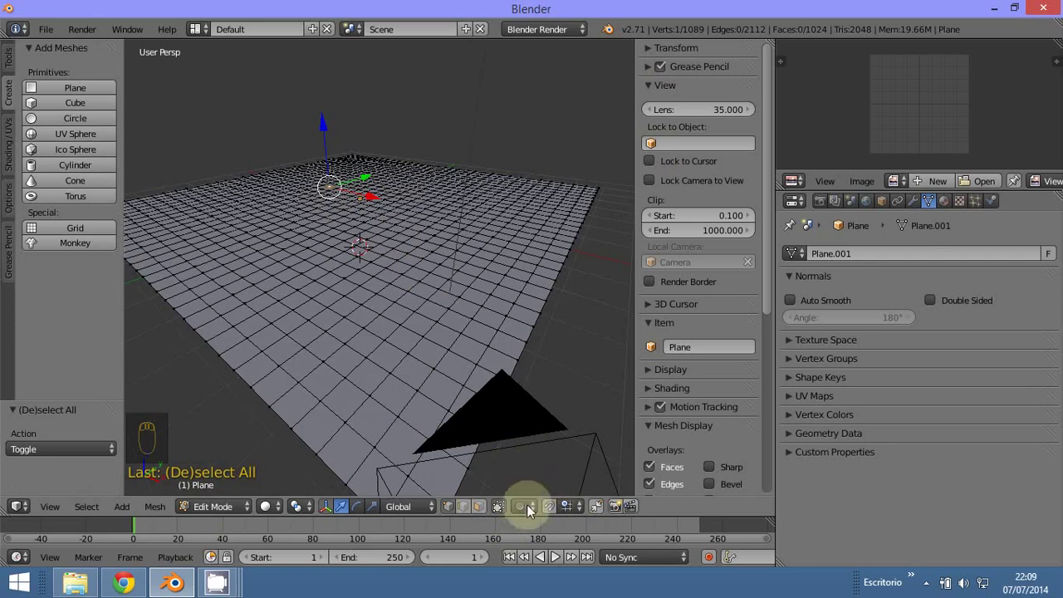
# Enable proportional editing, test-raise a vertex into a peak, then undo it
pyautogui.moveTo(529, 512); pyautogui.dragTo(566, 439)
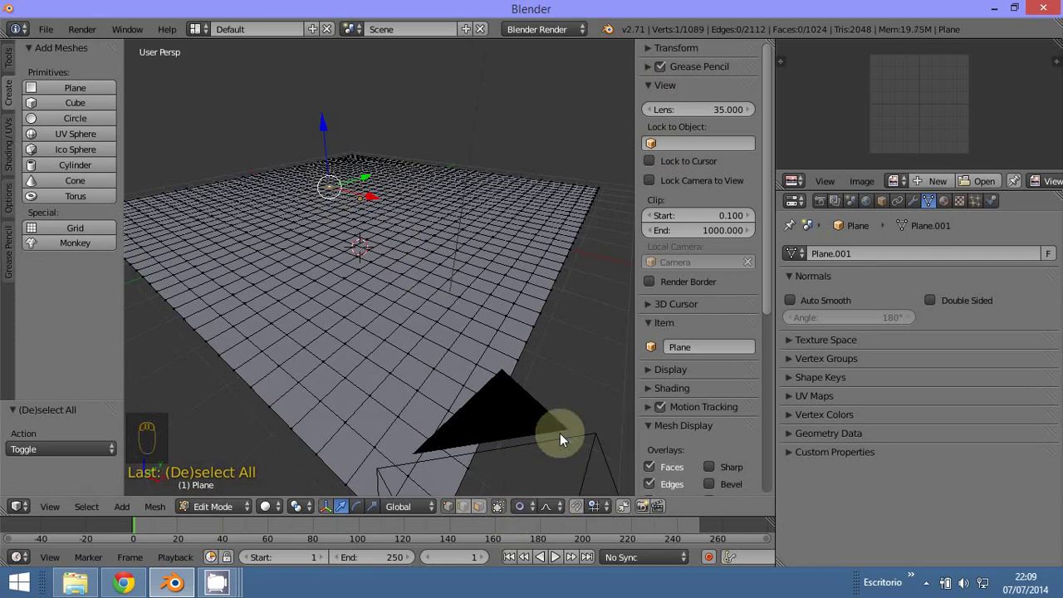
pyautogui.moveTo(553, 513); pyautogui.dragTo(575, 381)
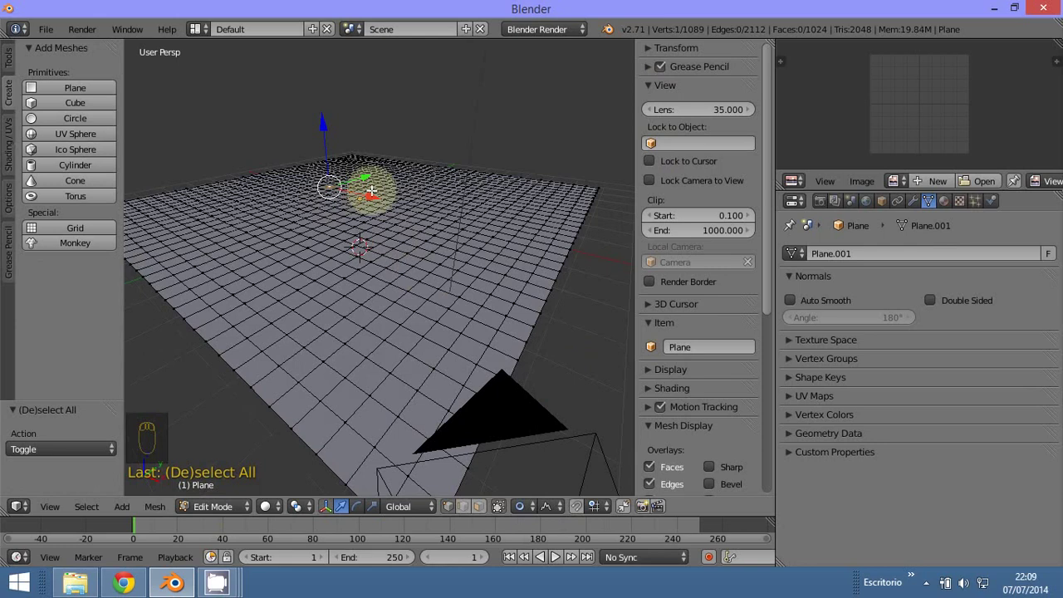
pyautogui.press('g')
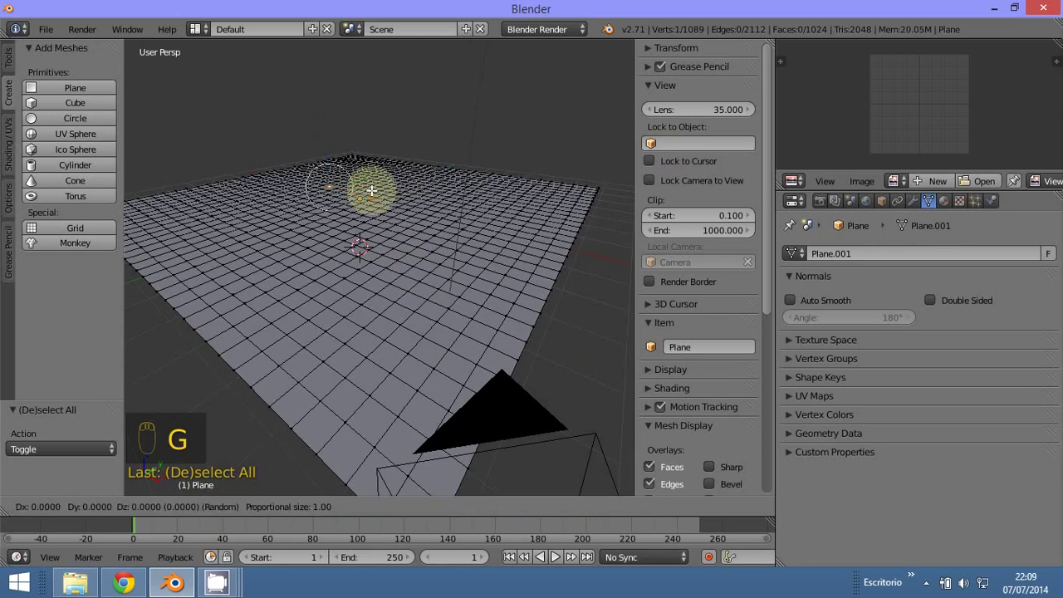
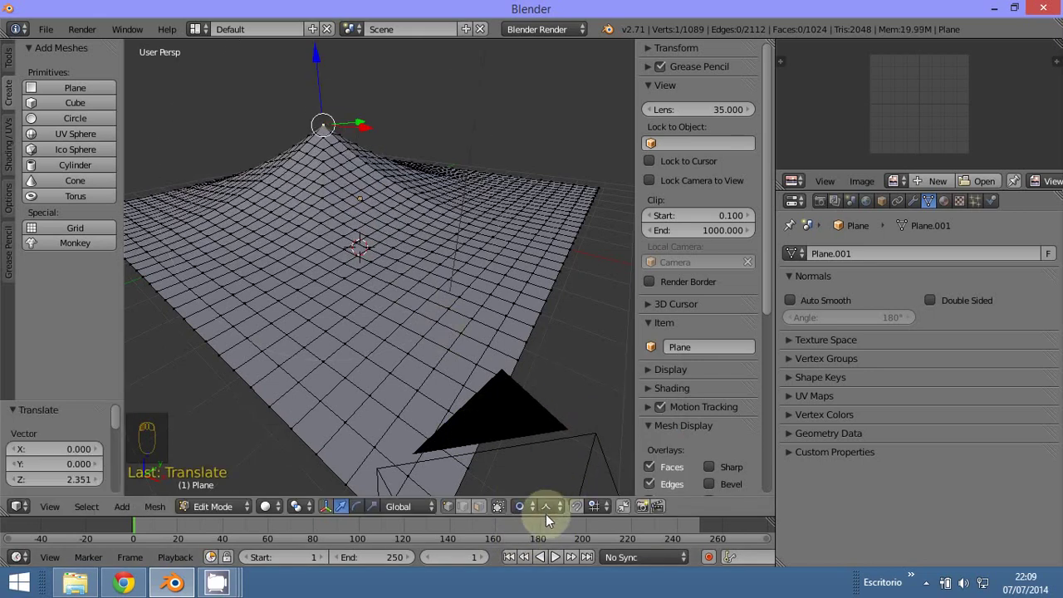
pyautogui.moveTo(551, 513); pyautogui.dragTo(568, 375)
pyautogui.press('ctrl+z')
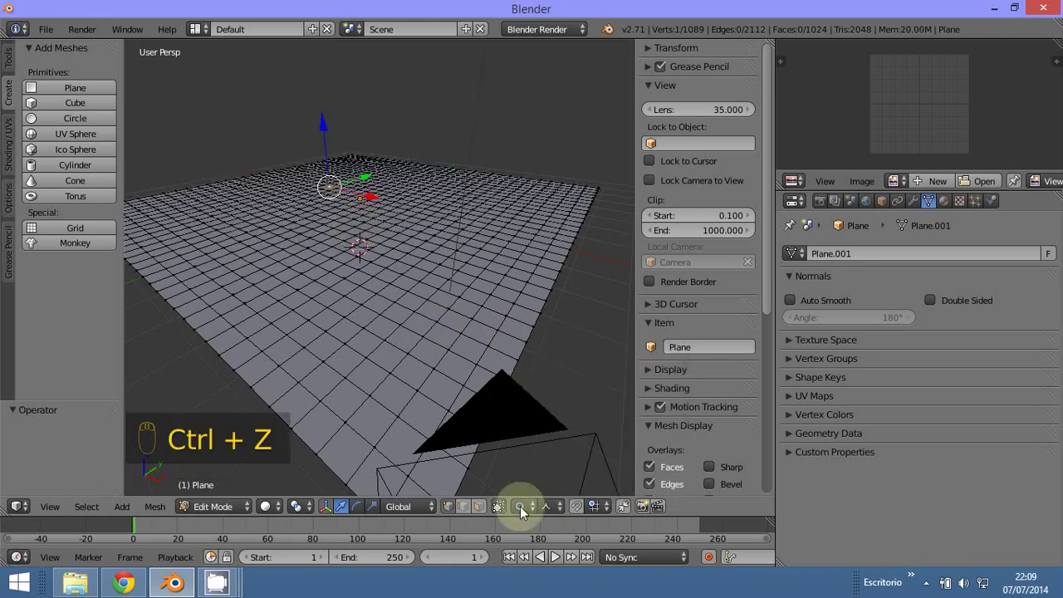
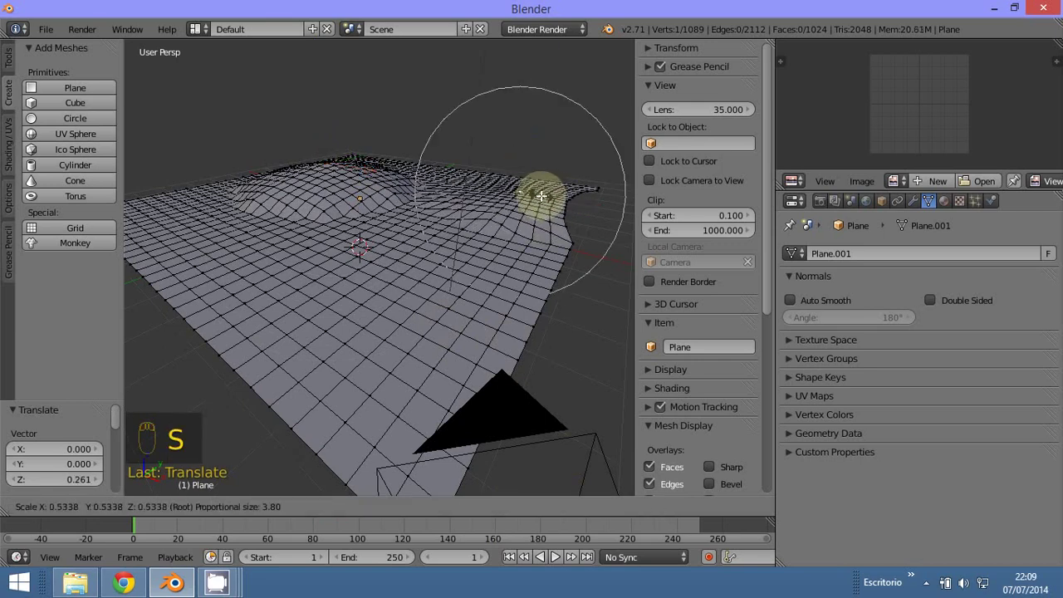
# Raise vertices near the right edge into hills and a first peak
pyautogui.moveTo(362, 246); pyautogui.dragTo(556, 512)
pyautogui.moveTo(559, 502); pyautogui.dragTo(574, 394)
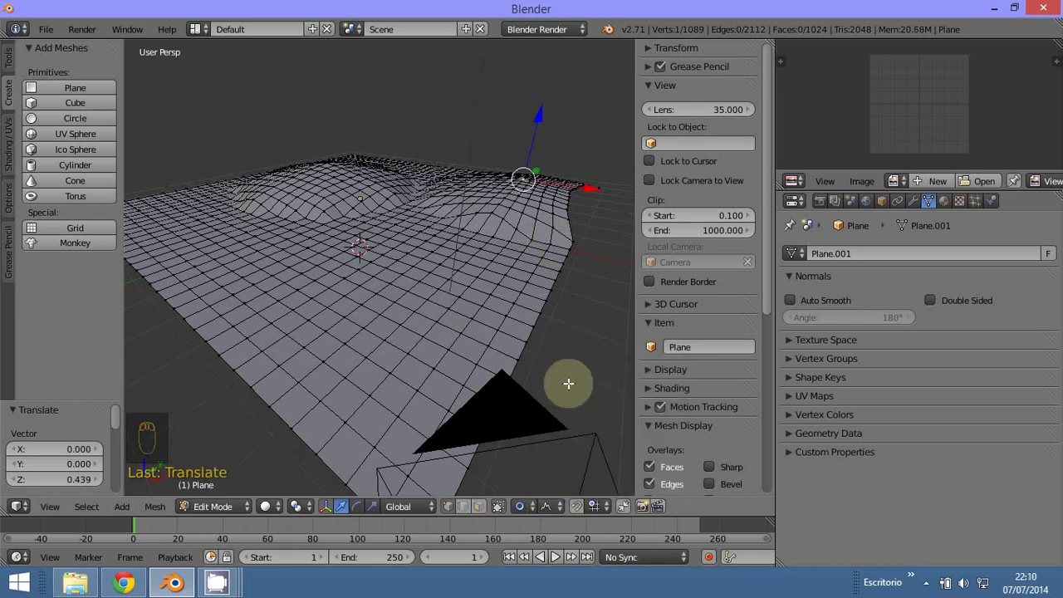
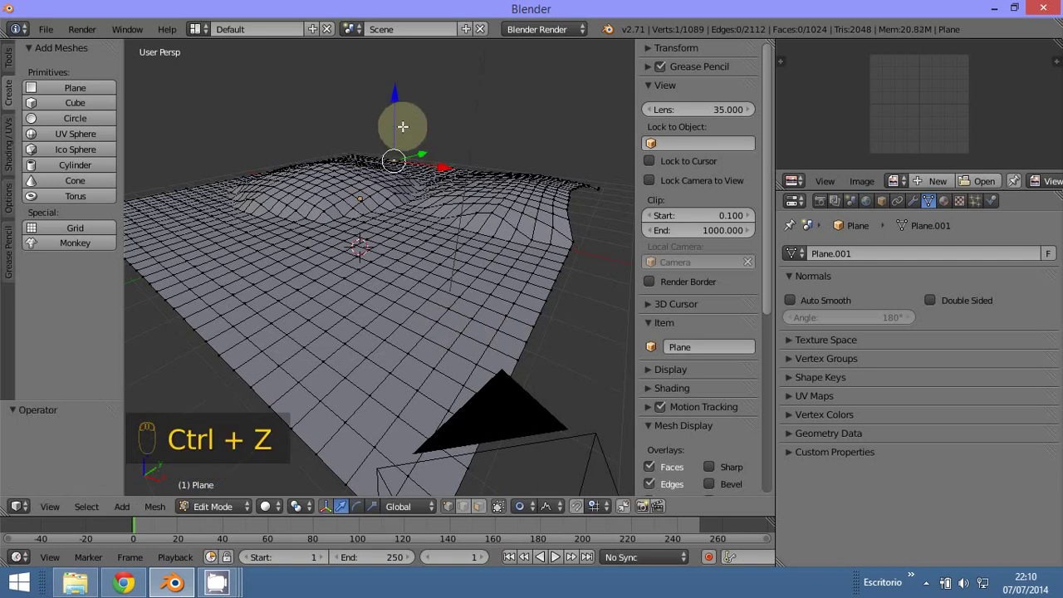
pyautogui.press('g')
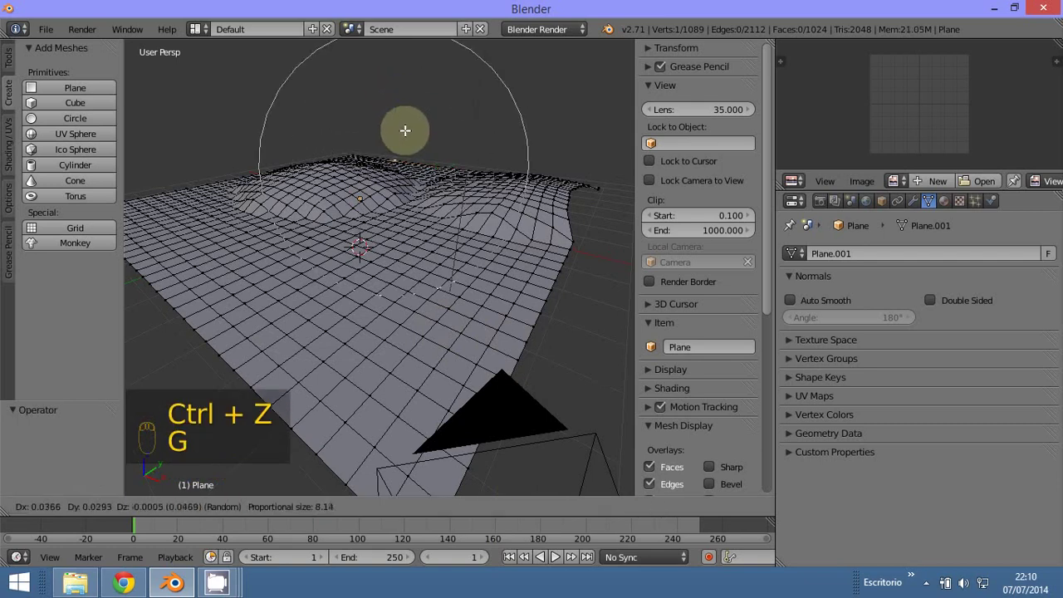
pyautogui.press('g')
pyautogui.moveTo(212, 513); pyautogui.dragTo(422, 296)
# Pull further vertices up into a range of jagged mountain peaks
pyautogui.middleClick(450, 272)
pyautogui.moveTo(390, 295); pyautogui.dragTo(416, 283)
pyautogui.press('KP_3')
pyautogui.moveTo(416, 284); pyautogui.dragTo(506, 292)
pyautogui.press('KP_5')
pyautogui.press('g')
# Leave Edit Mode and view the terrain through the camera
pyautogui.press('KP_0')
pyautogui.press('g')
pyautogui.middleClick(471, 303)
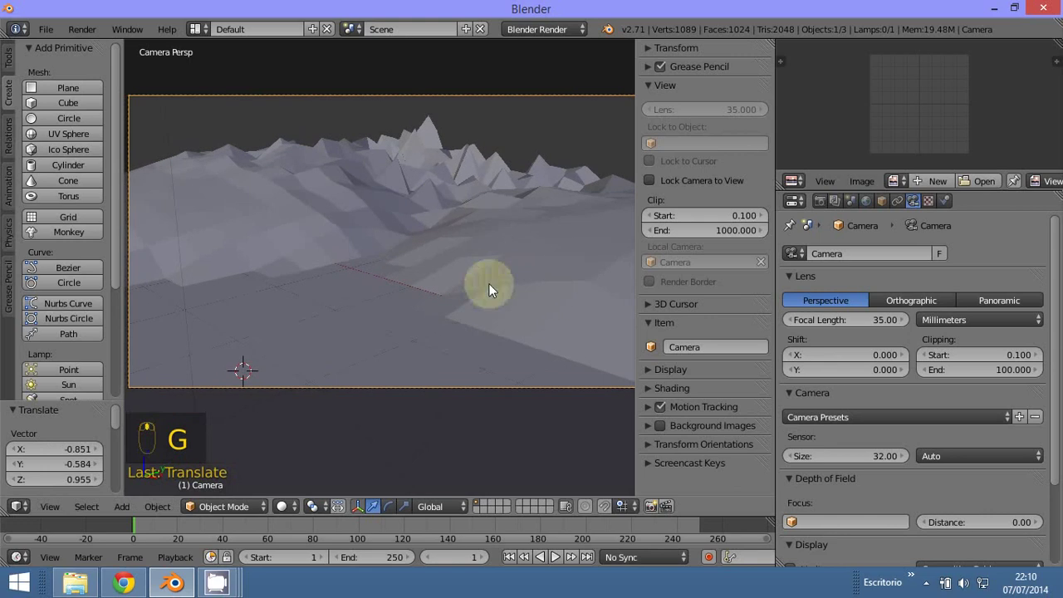
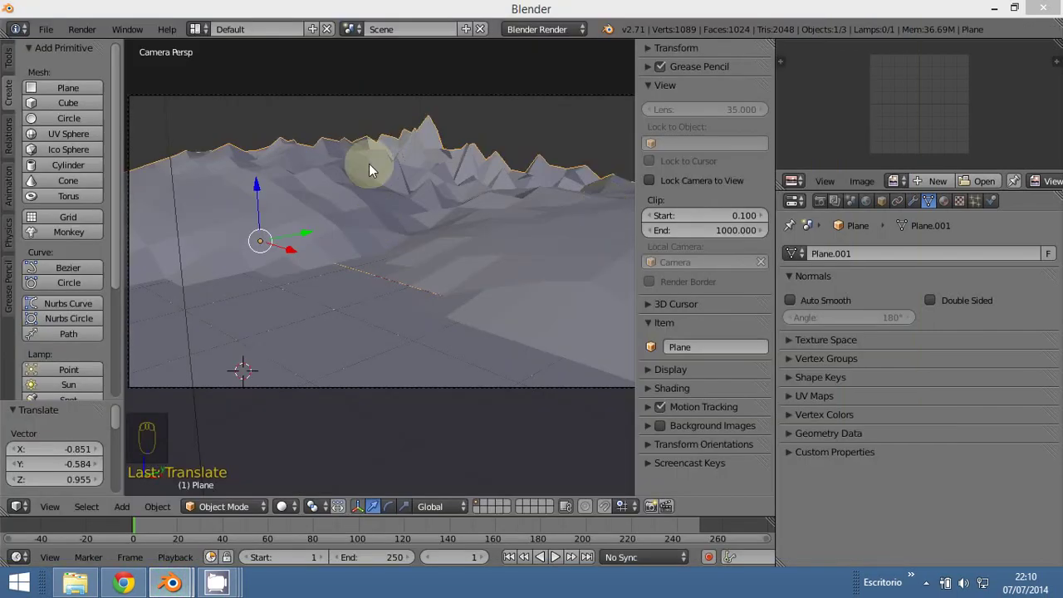
# Apply smooth shading to the mountainous plane from the tool shelf
pyautogui.moveTo(13, 64); pyautogui.dragTo(44, 263)
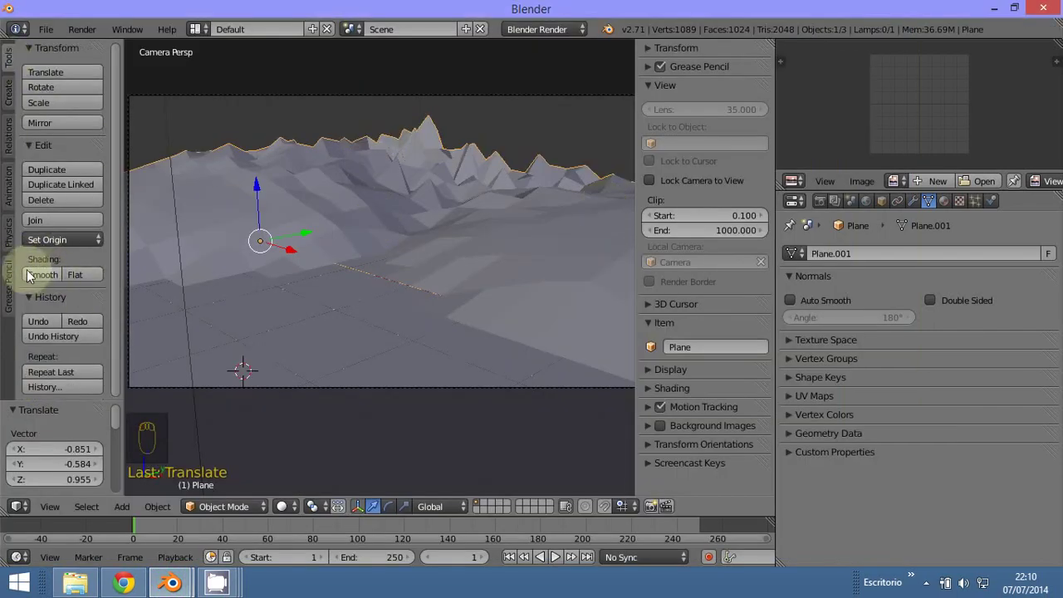
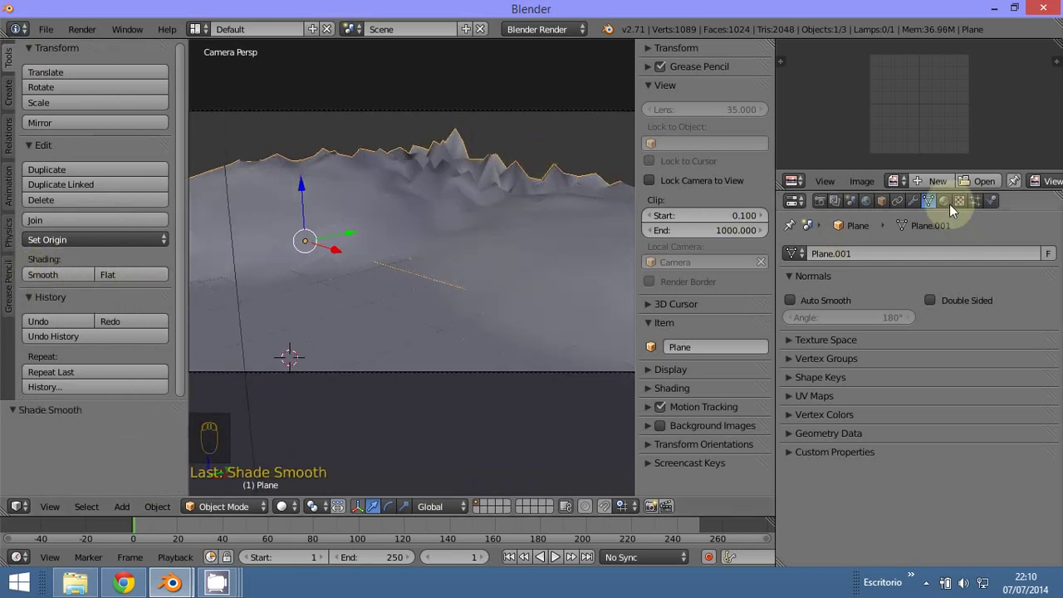
# Add a level-2 Subdivision Surface modifier and reshape a hill on the terrain
pyautogui.moveTo(916, 210); pyautogui.dragTo(809, 265)
pyautogui.middleClick(809, 265)
pyautogui.moveTo(833, 261); pyautogui.dragTo(754, 525)
pyautogui.middleClick(754, 525)
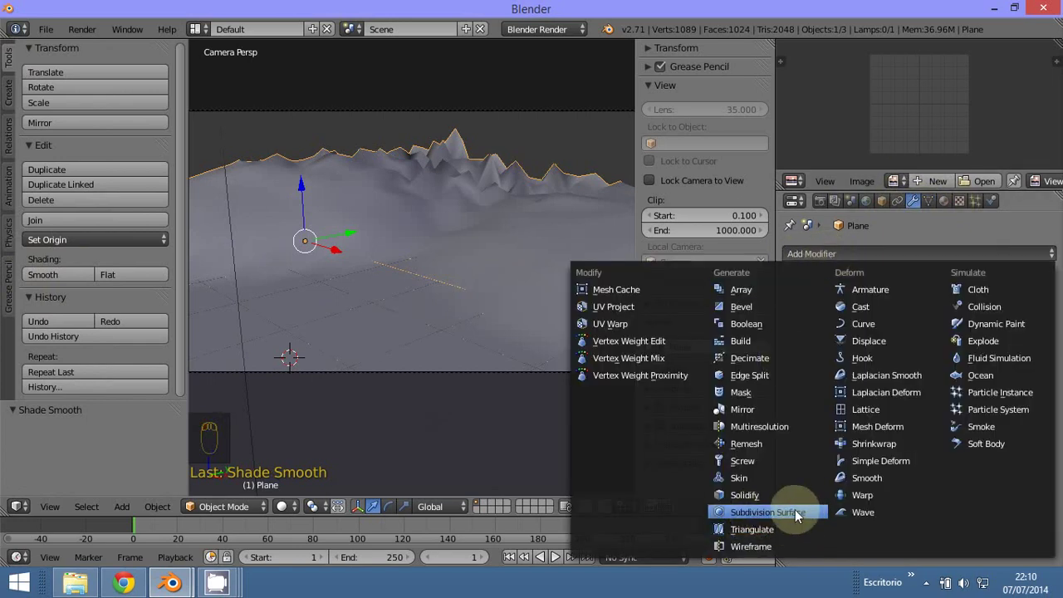
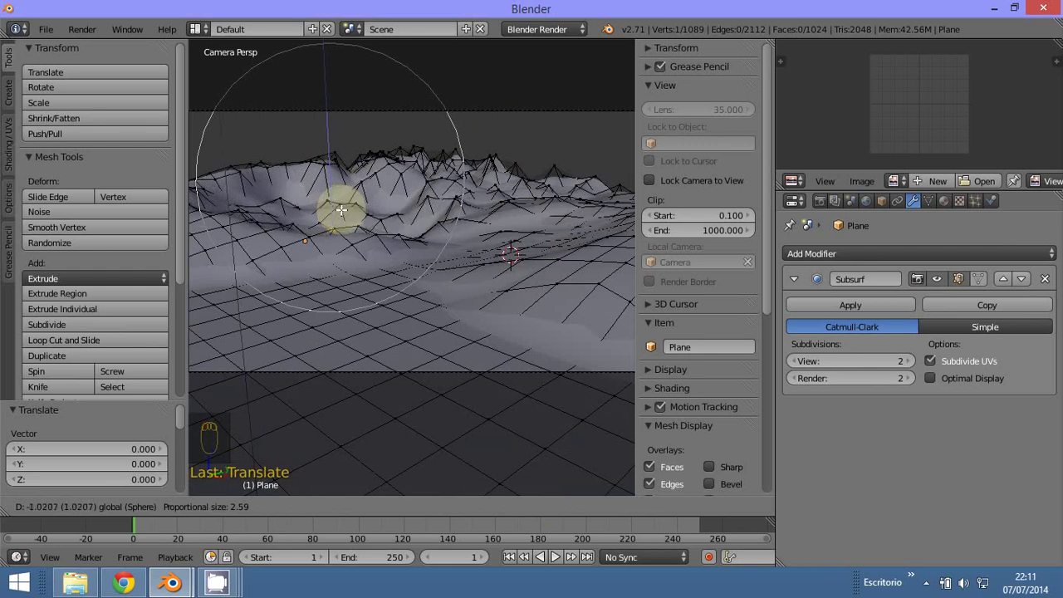
pyautogui.moveTo(237, 492); pyautogui.dragTo(510, 205)
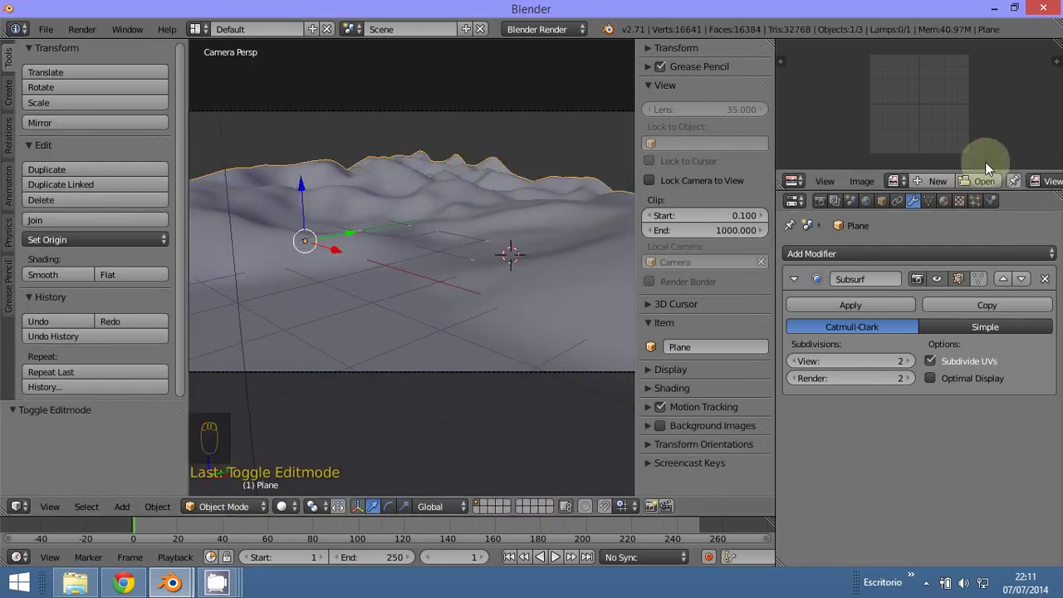
# Create a brown diffuse material with a Noise texture affecting colour and normals
pyautogui.moveTo(947, 207); pyautogui.dragTo(982, 271)
pyautogui.moveTo(982, 272); pyautogui.dragTo(919, 383)
pyautogui.moveTo(965, 208); pyautogui.dragTo(928, 382)
pyautogui.moveTo(928, 383); pyautogui.dragTo(939, 324)
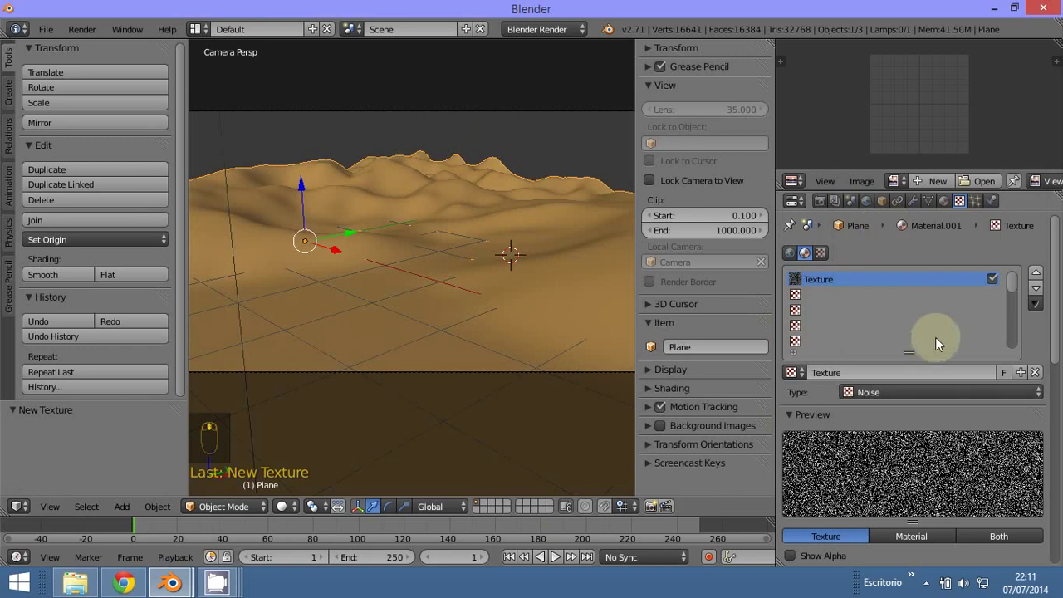